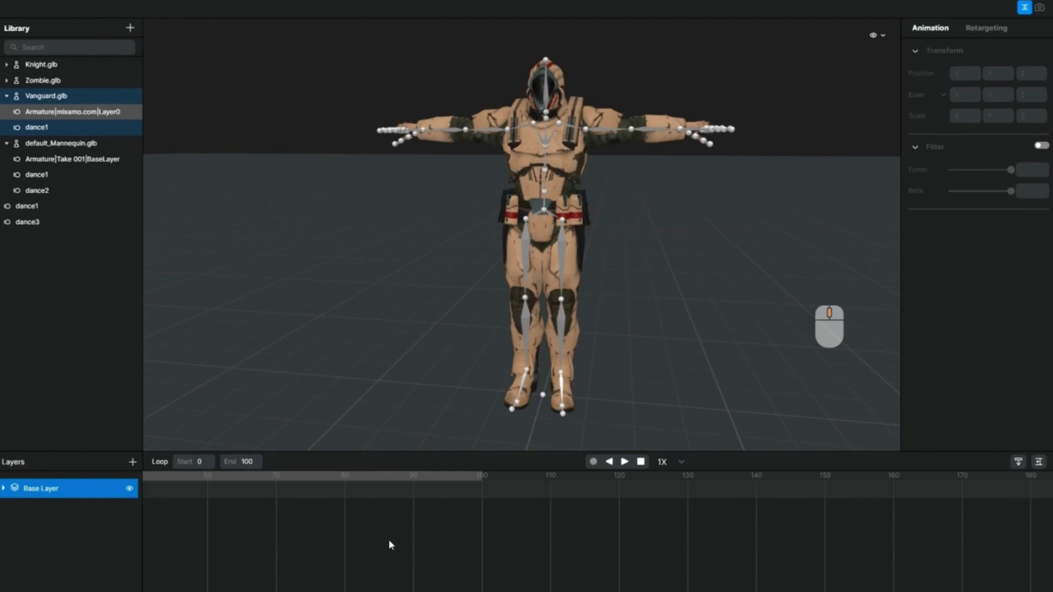
{"action": "left_click_drag", "start_coordinate": [393, 541], "coordinate": [433, 549]}
{"action": "key", "text": "k"}
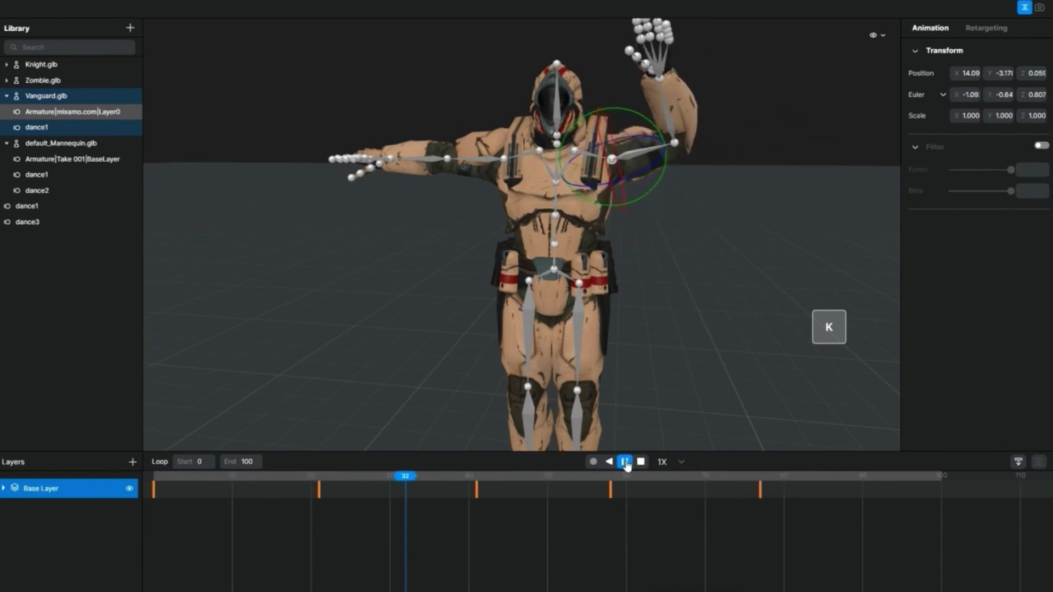
Select the keyframe near frame 52 on the Base Layer timeline and delete it
{"action": "left_click_drag", "start_coordinate": [720, 491], "coordinate": [1010, 416]}
{"action": "key", "text": "Delete"}
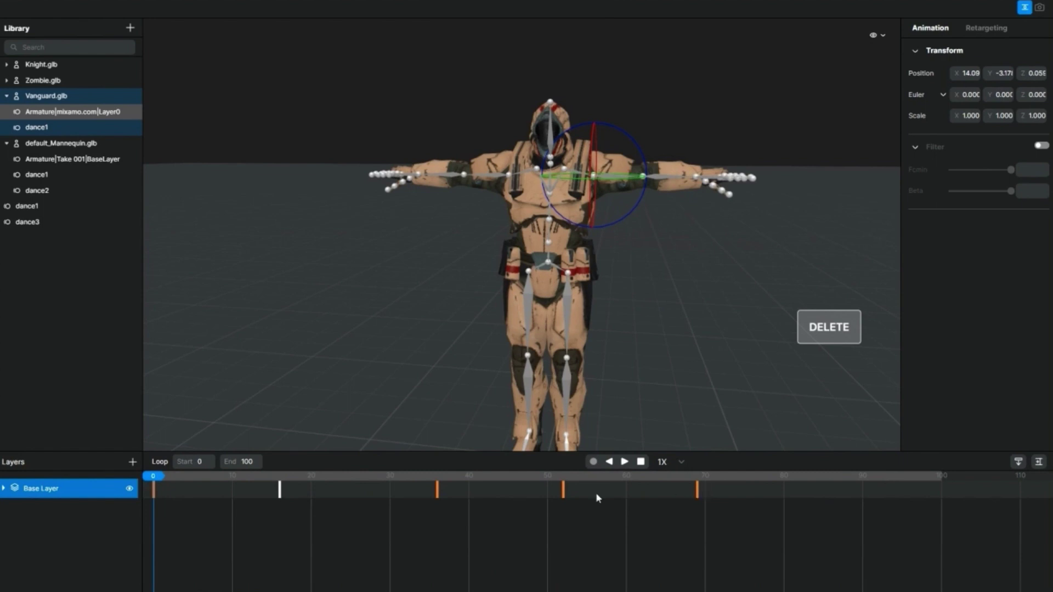